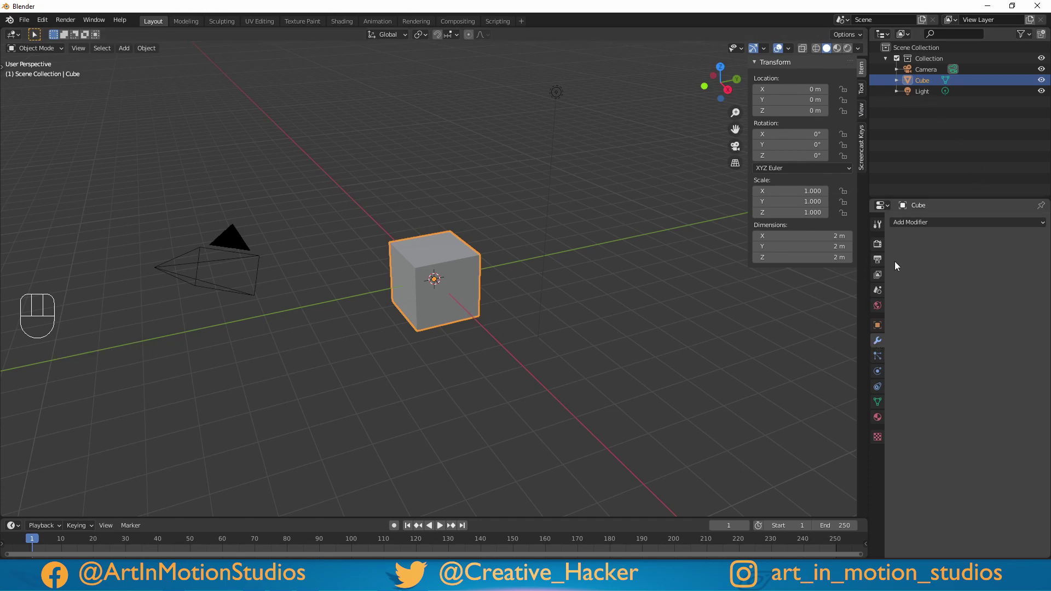
Add a Bevel modifier to the cube with its limit method set to Weight.
drag(935, 224, 829, 261)
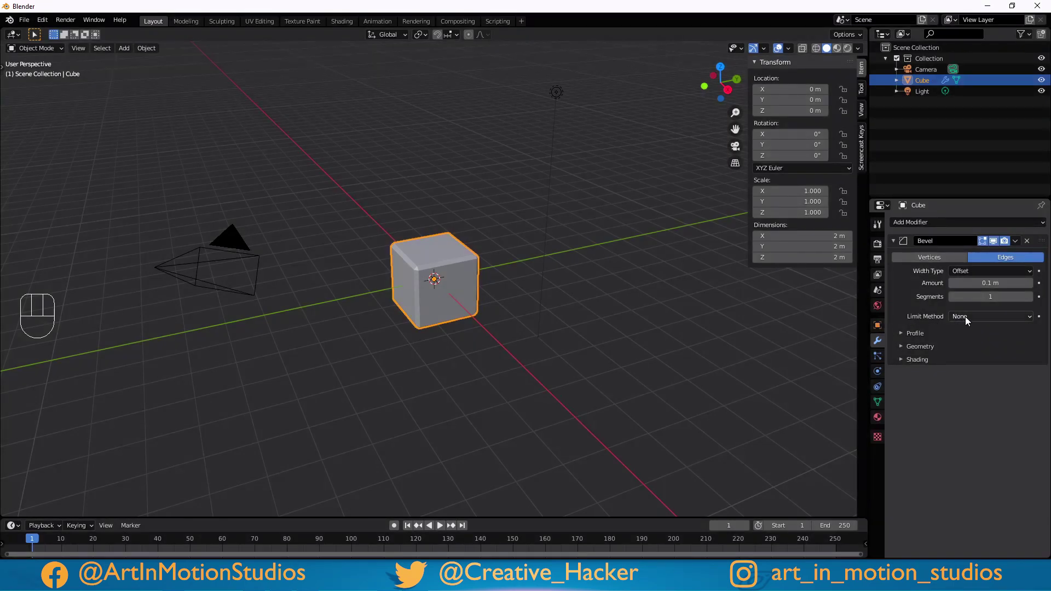
drag(969, 321, 973, 356)
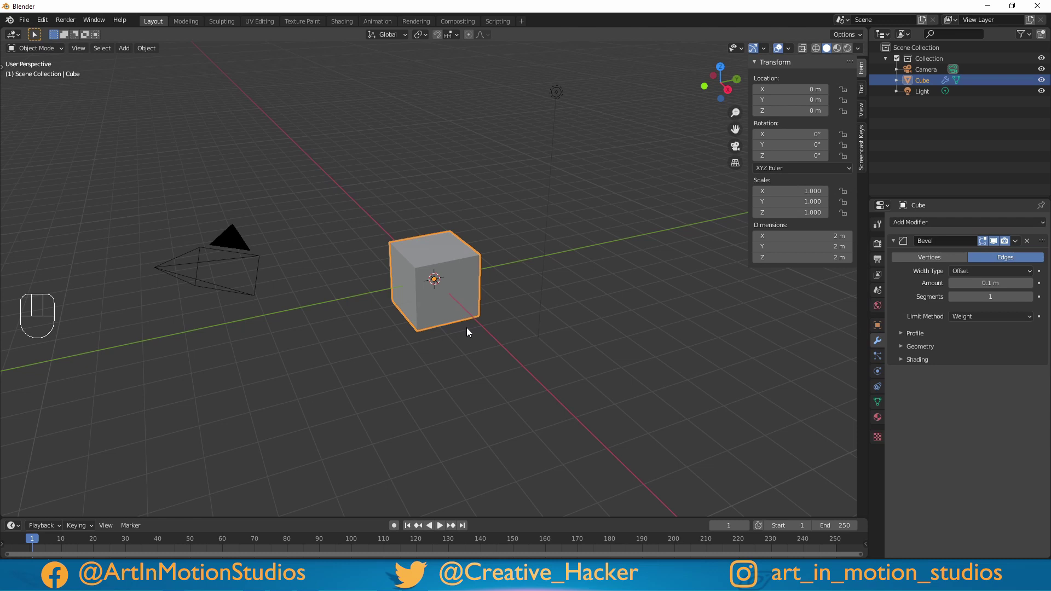
In edge select mode, give all the cube's edges a mean bevel weight of 1.00.
key(Tab)
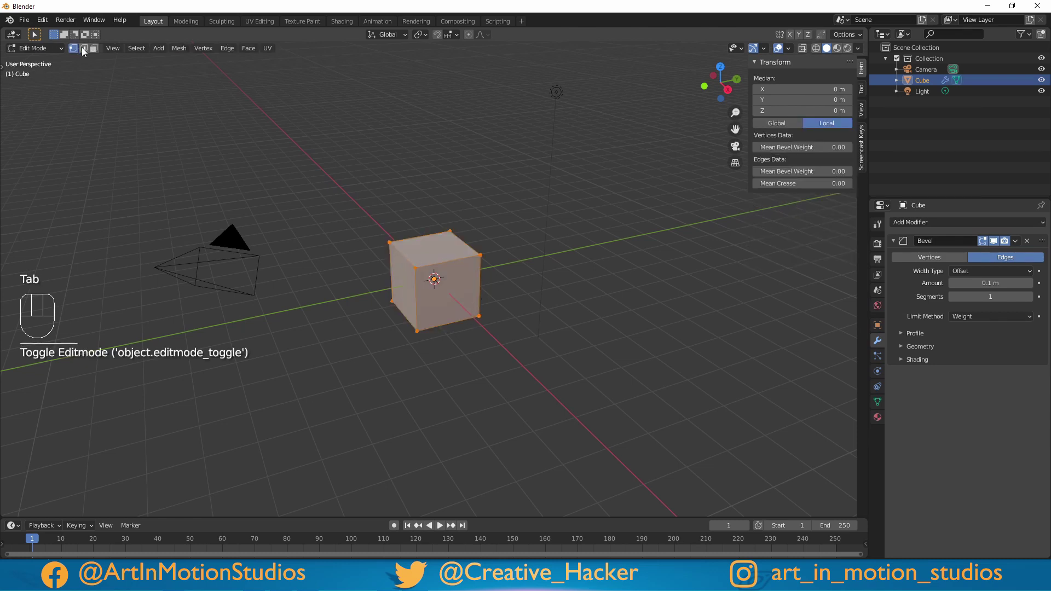
click(87, 52)
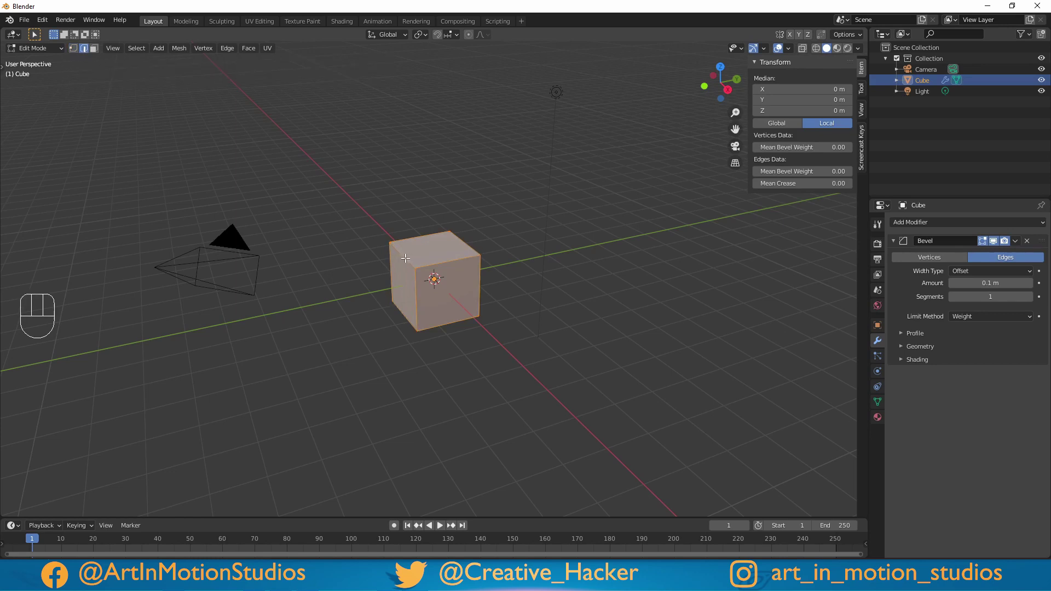
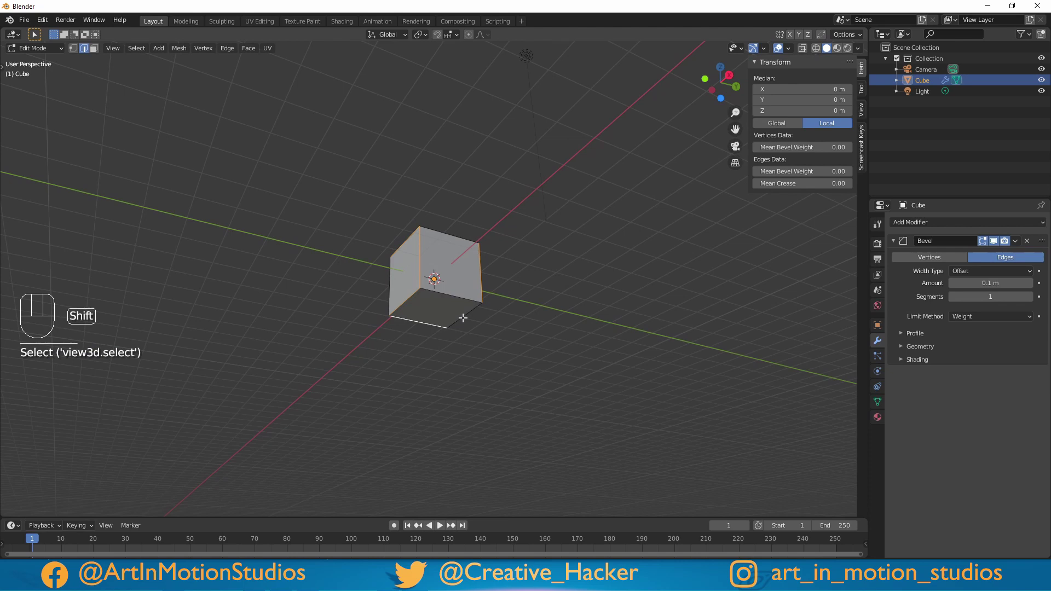
drag(522, 304, 505, 355)
key(shift+d)
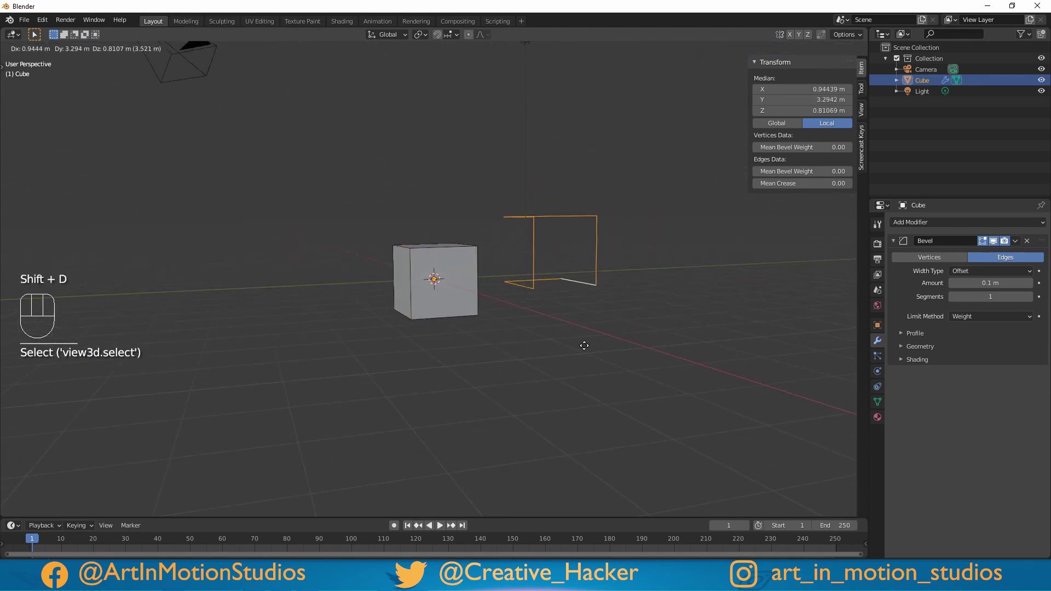
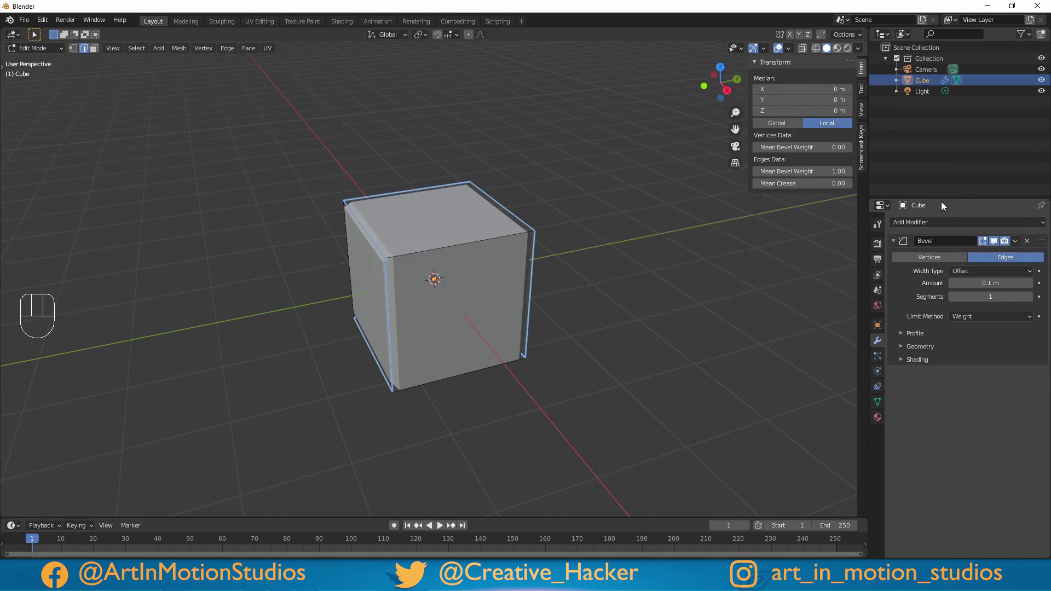
drag(924, 224, 903, 215)
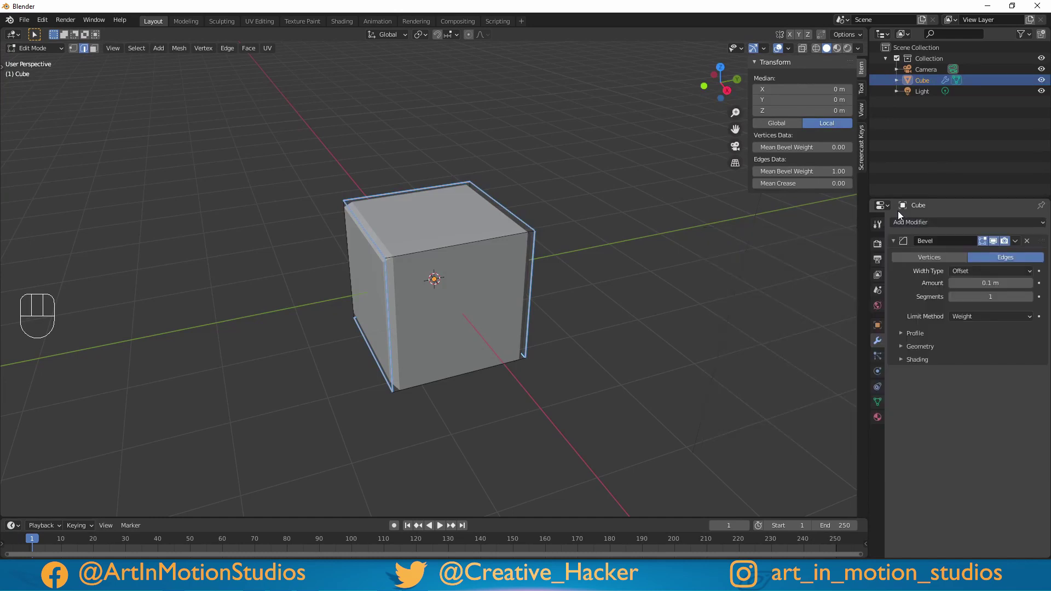
Add a Subdivision modifier at viewport level 2 and a Cast modifier set to Sphere.
drag(934, 225, 831, 406)
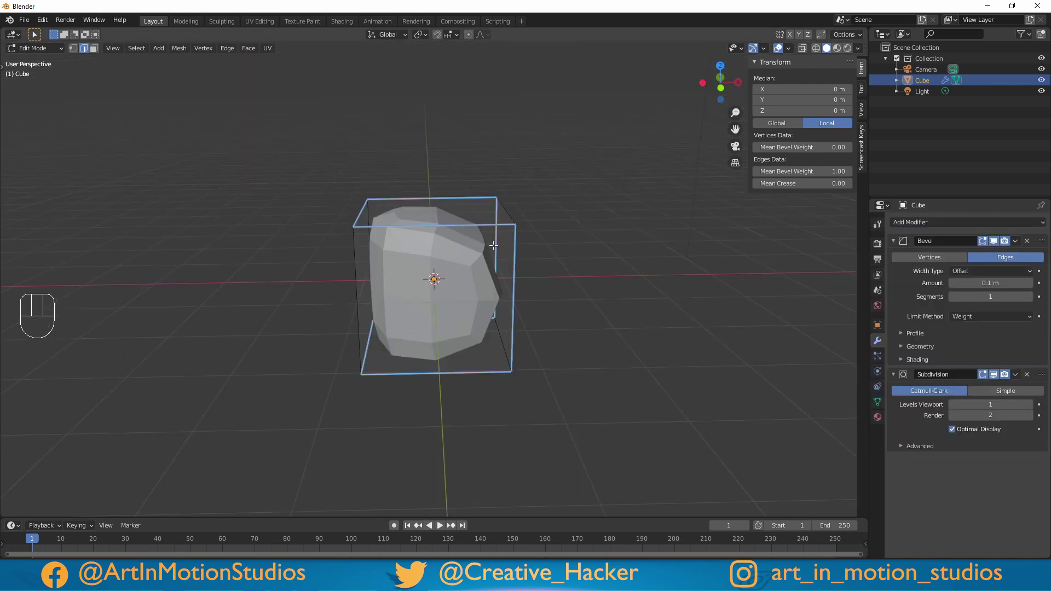
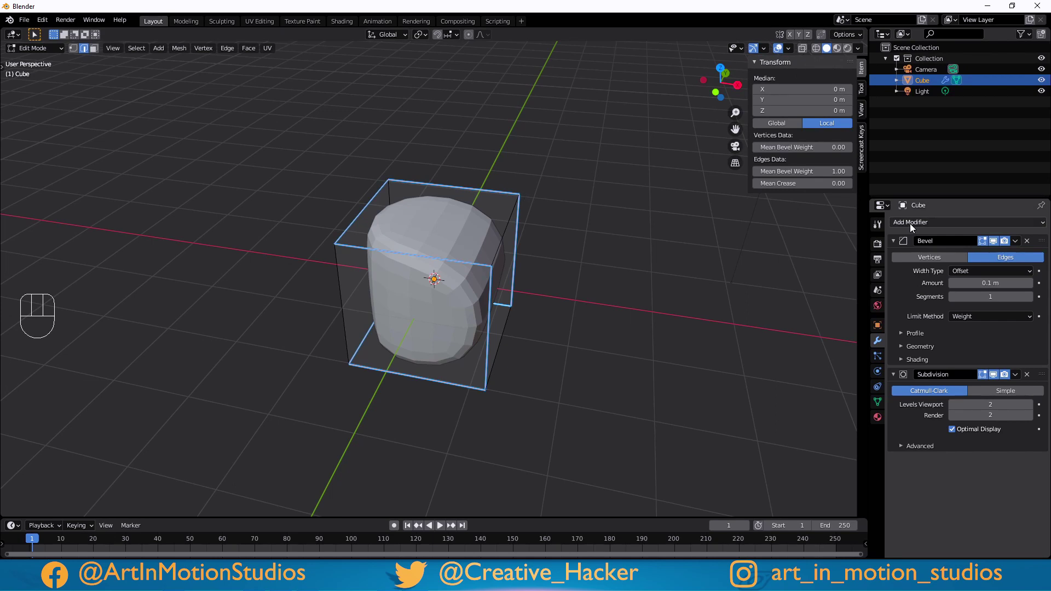
drag(914, 228, 911, 267)
key(Tab)
drag(616, 273, 581, 272)
middle_click(602, 268)
Return to Object Mode and inspect the partly rounded cube.
key(Tab)
key(Tab)
key(Tab)
drag(617, 280, 589, 306)
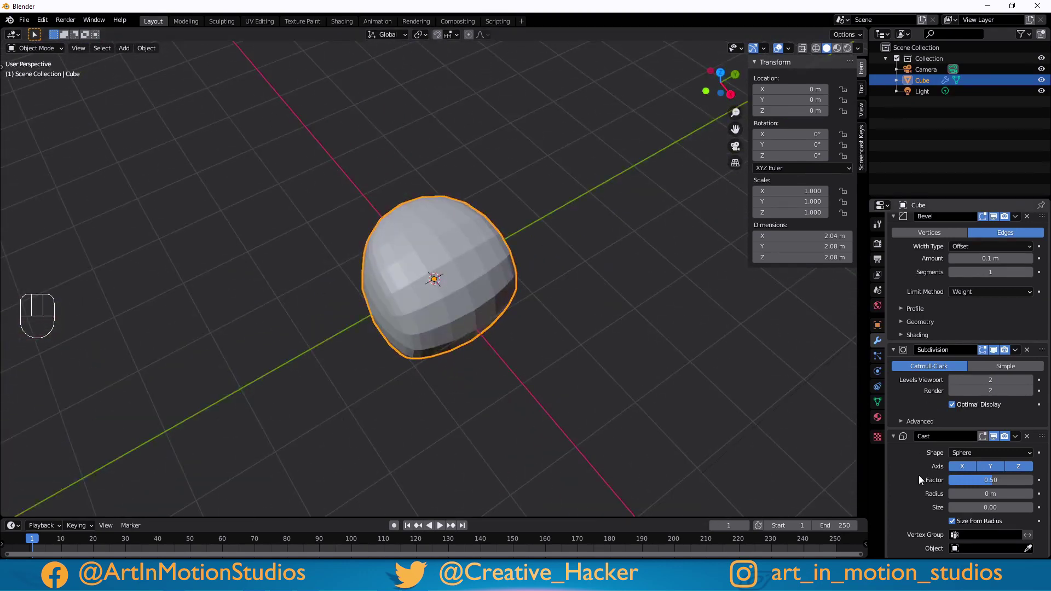
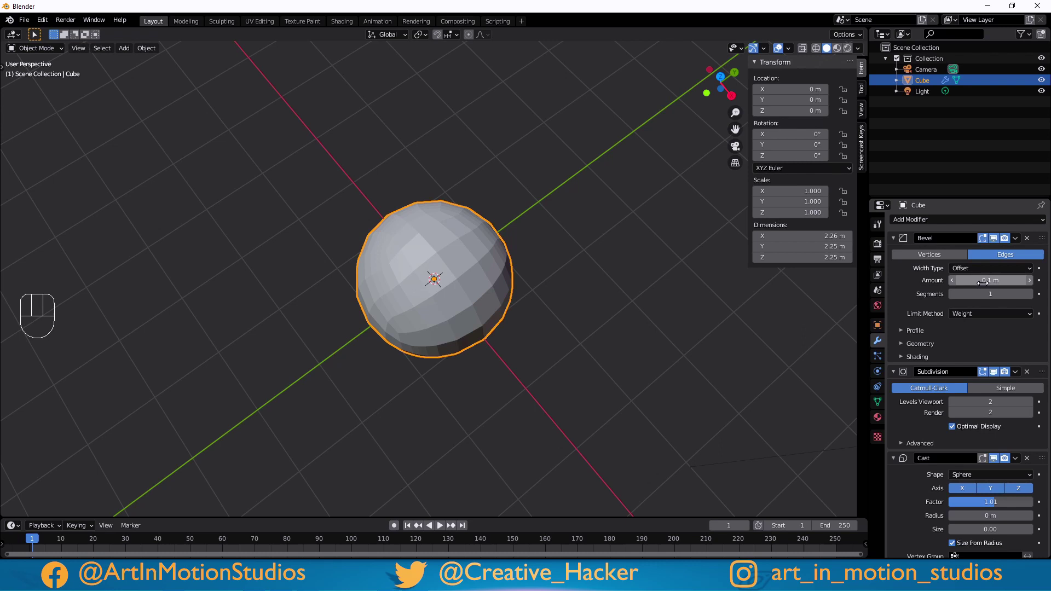
Apply the Bevel modifier, then convert to mesh so all modifiers are baked into a sphere.
click(1020, 241)
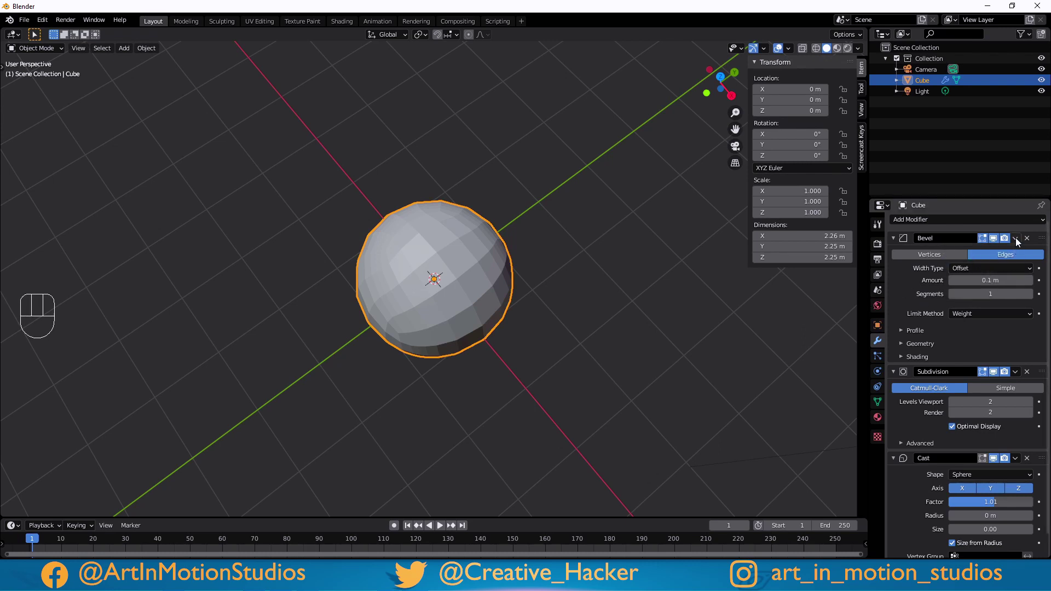
drag(1019, 242, 901, 300)
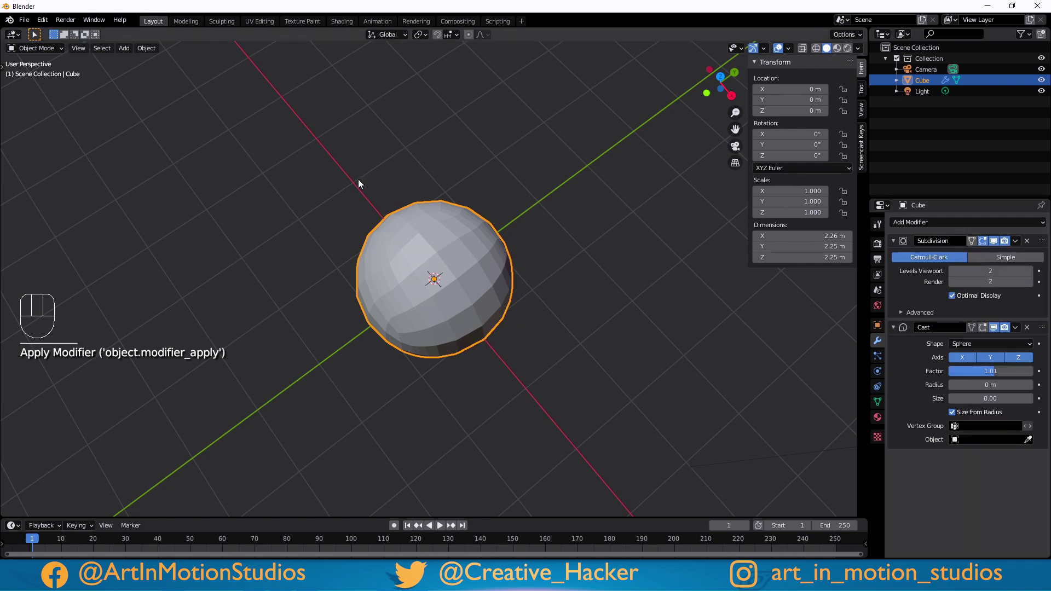
drag(143, 50, 301, 240)
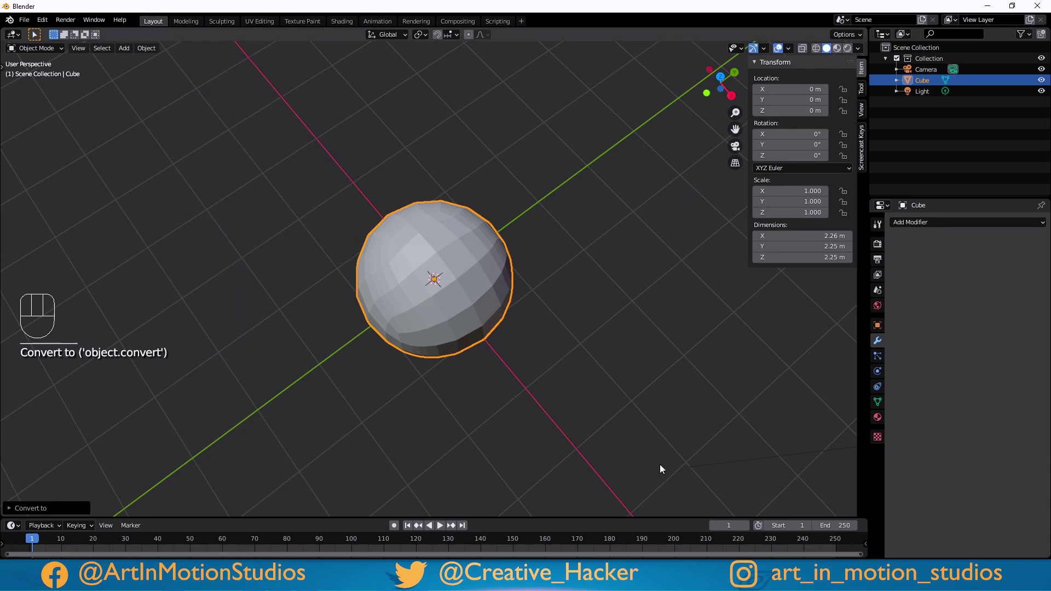
Grow a face loop into a band and inset it with zero thickness and about -0.043 m depth.
key(Tab)
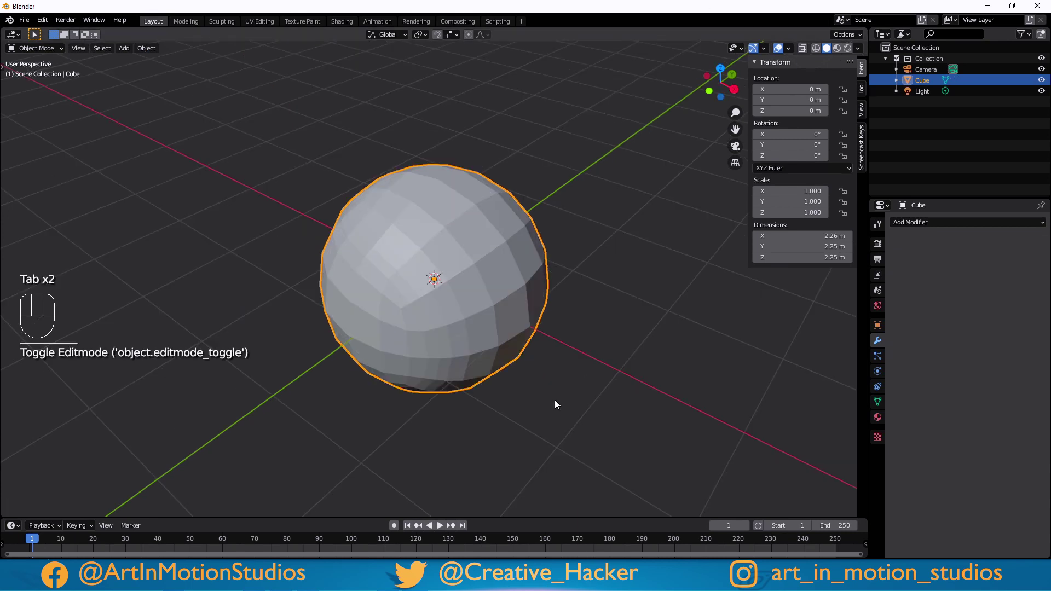
key(Tab)
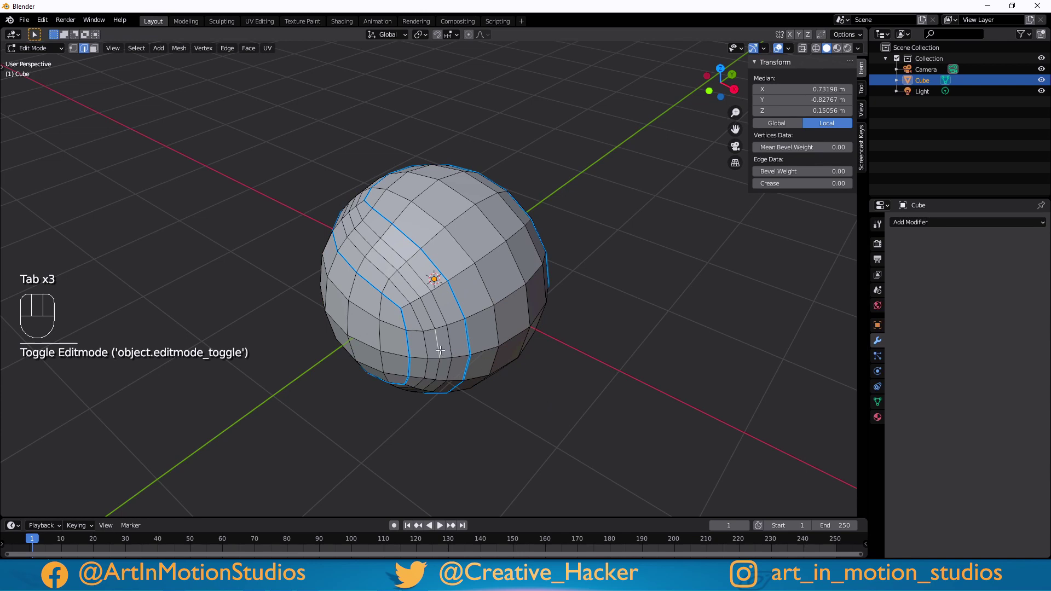
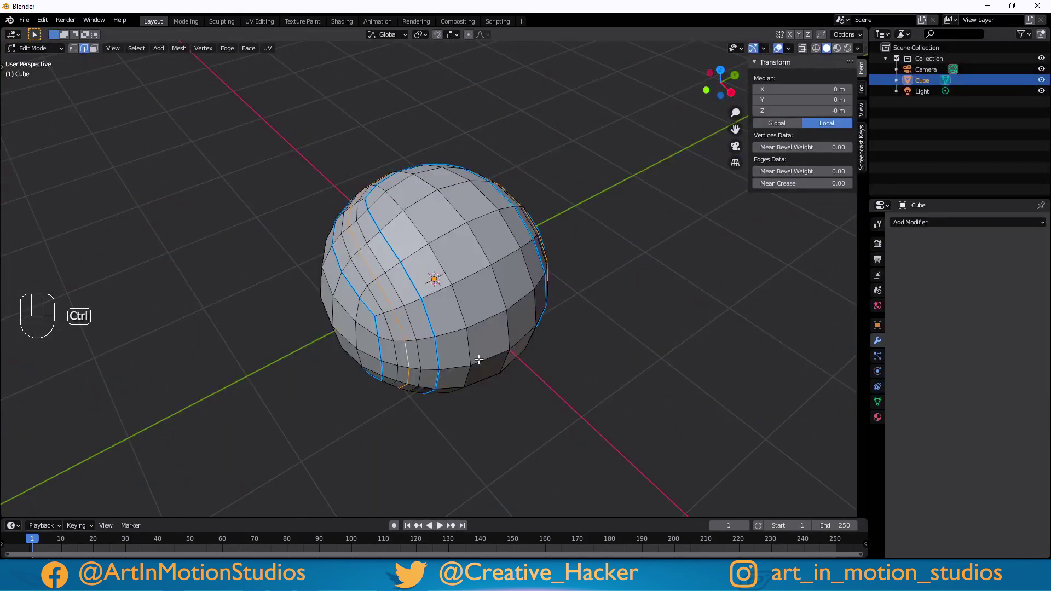
key(ctrl+KP_Add)
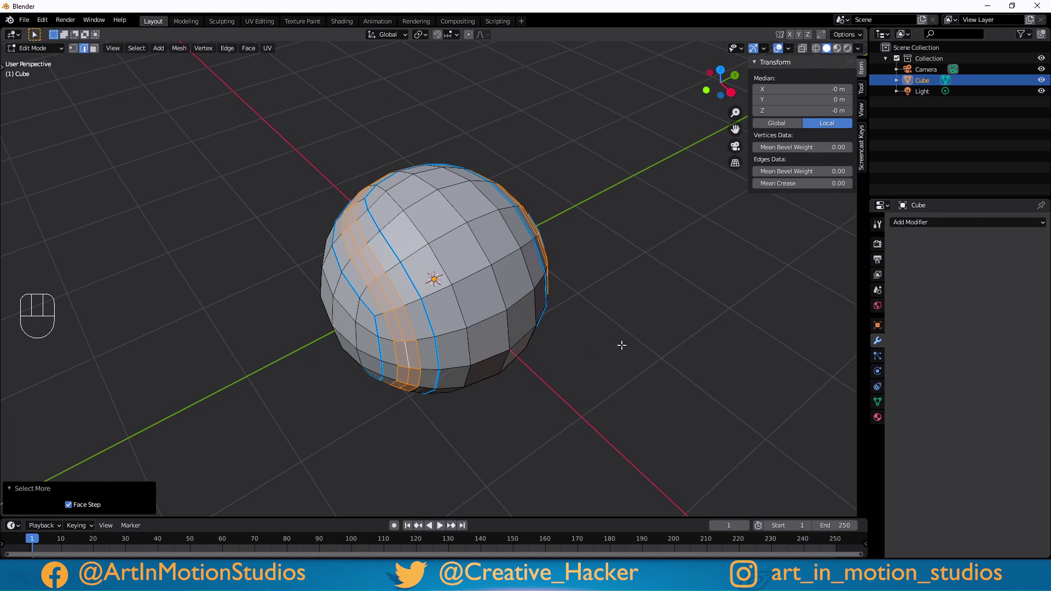
key(i)
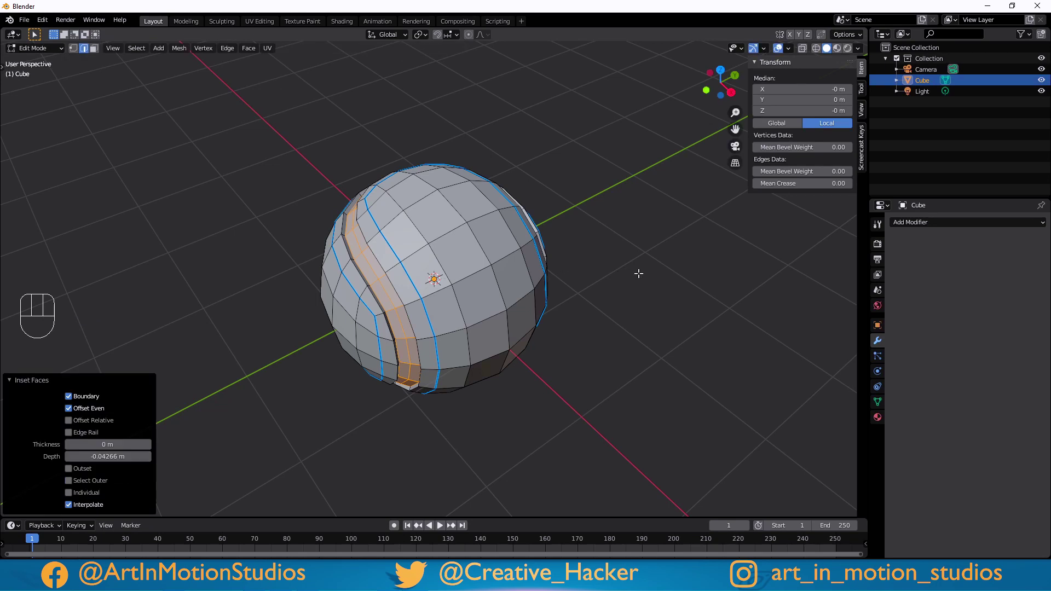
click(26, 388)
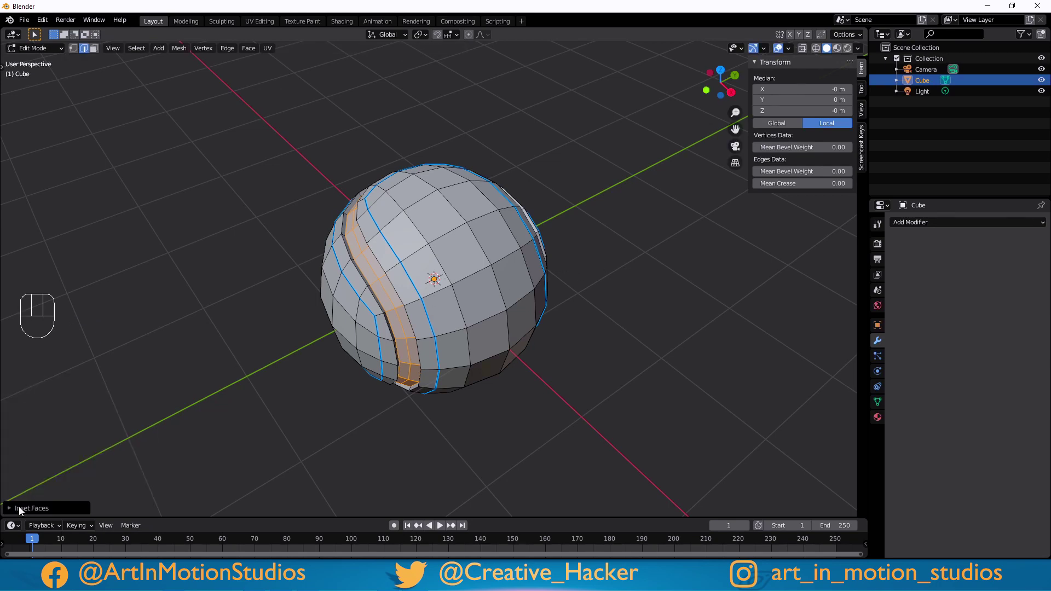
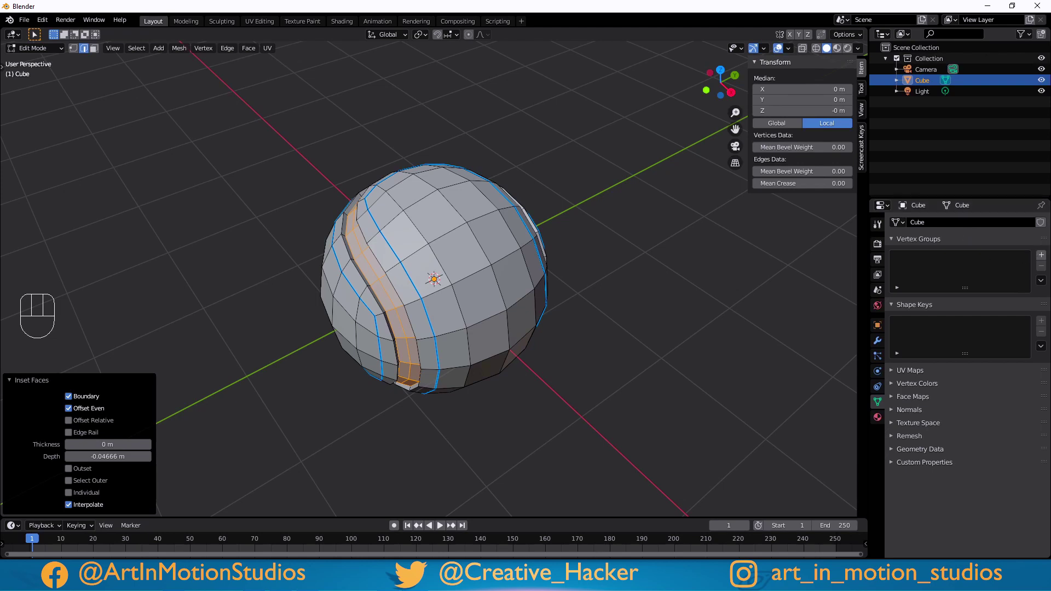
Add a new vertex group to the sphere for the 'no fur' seam.
click(1048, 258)
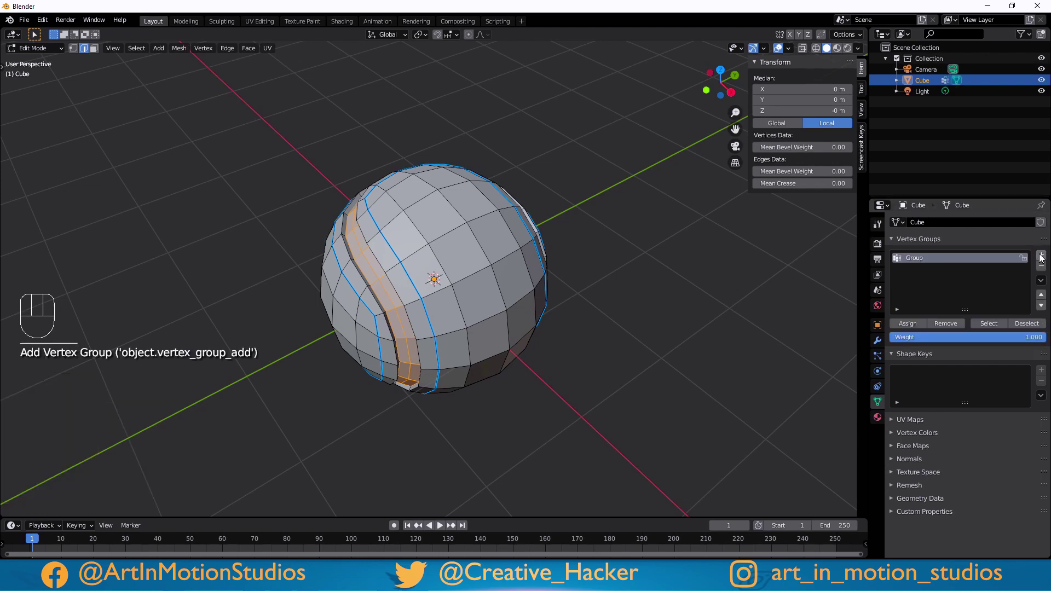
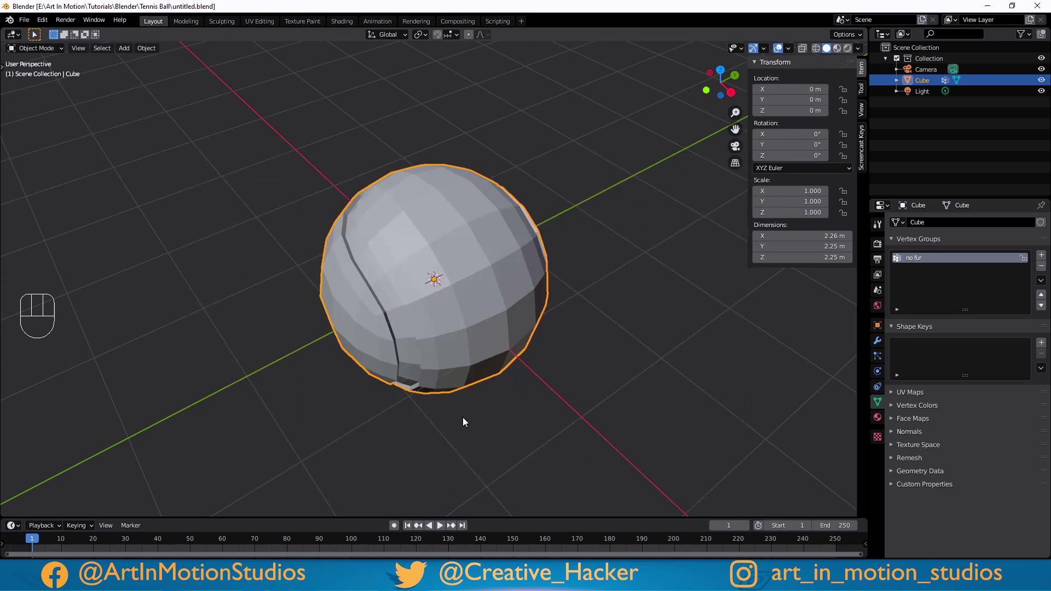
Add a Subdivision modifier so the sphere smooths and the seam reads as a clean groove.
key(Tab)
key(Tab)
key(Tab)
key(Tab)
key(Tab)
key(Tab)
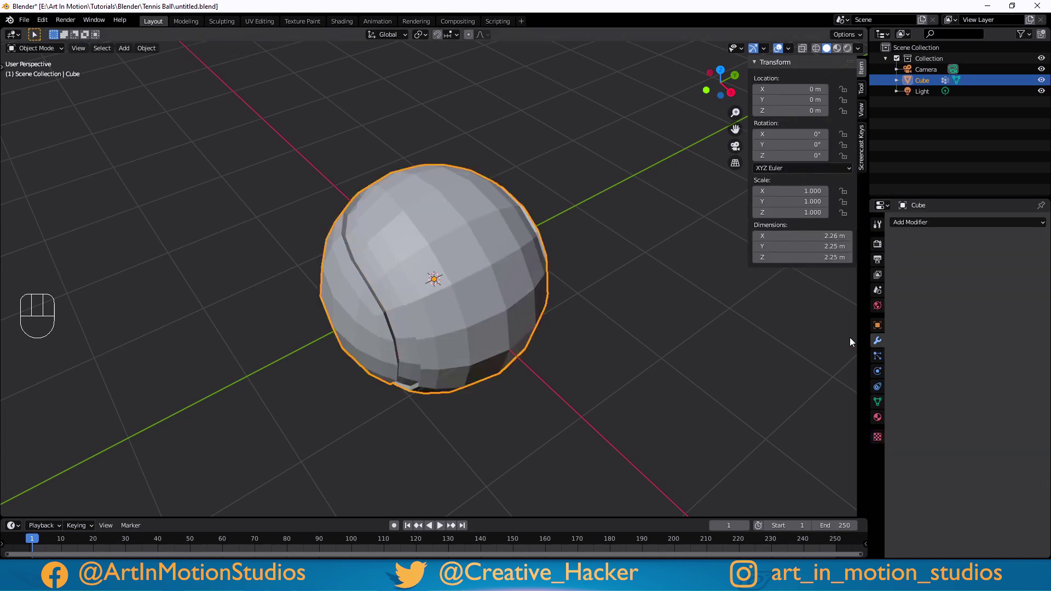
click(884, 346)
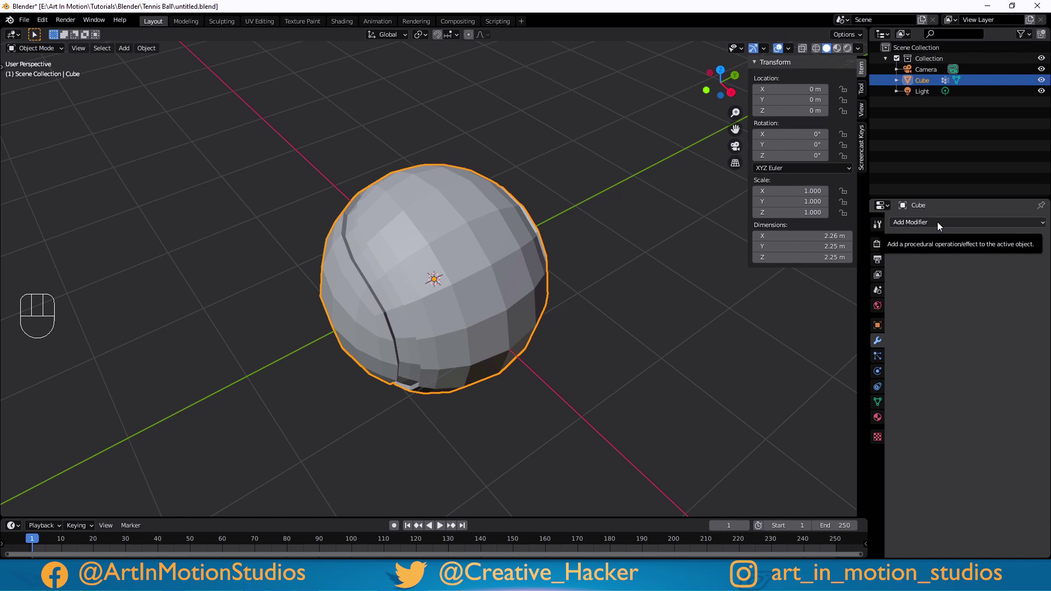
drag(942, 226, 842, 410)
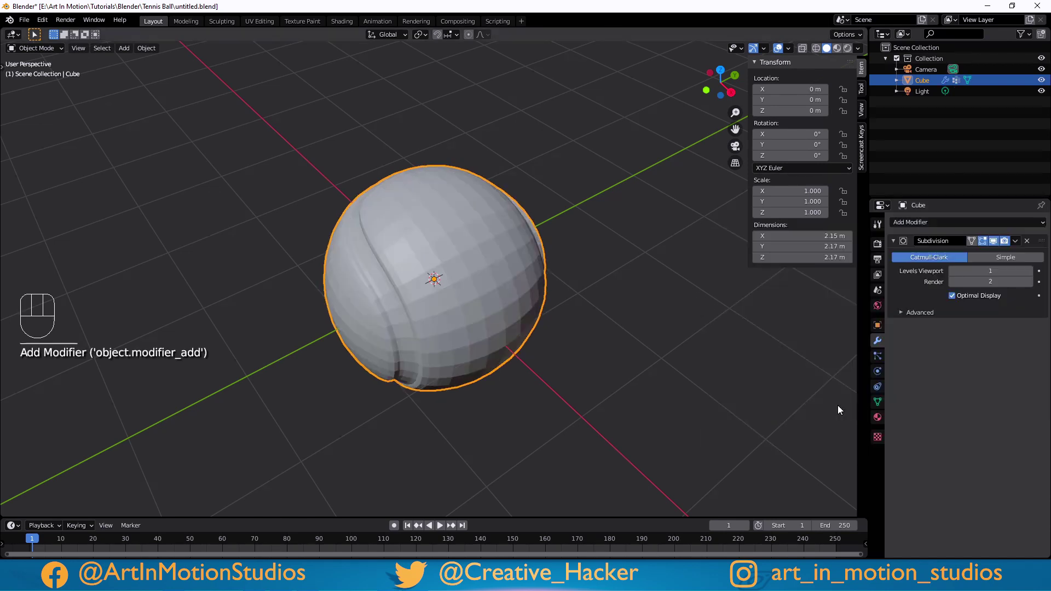